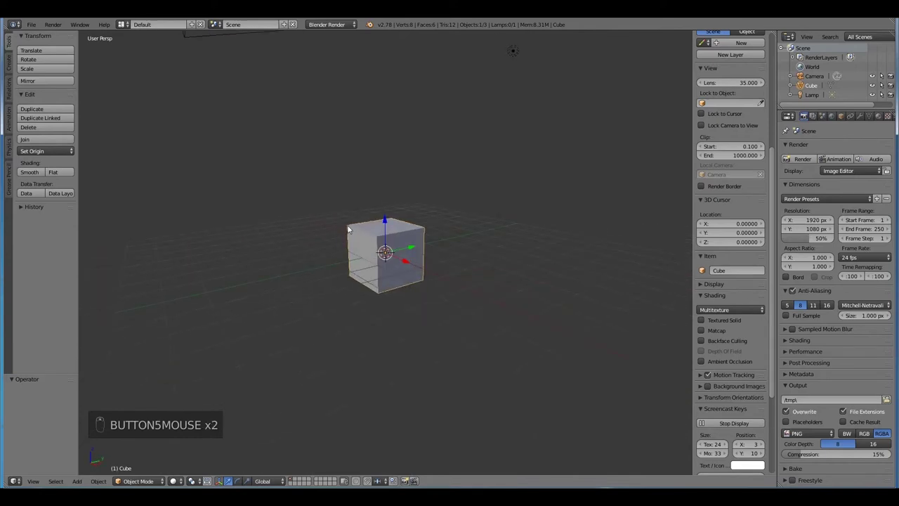
Step: Flatten the default cube into a thin slab, halve its size, and stretch it along Y into a long plank
key("s")
left_click_drag(395, 122, 498, 269)
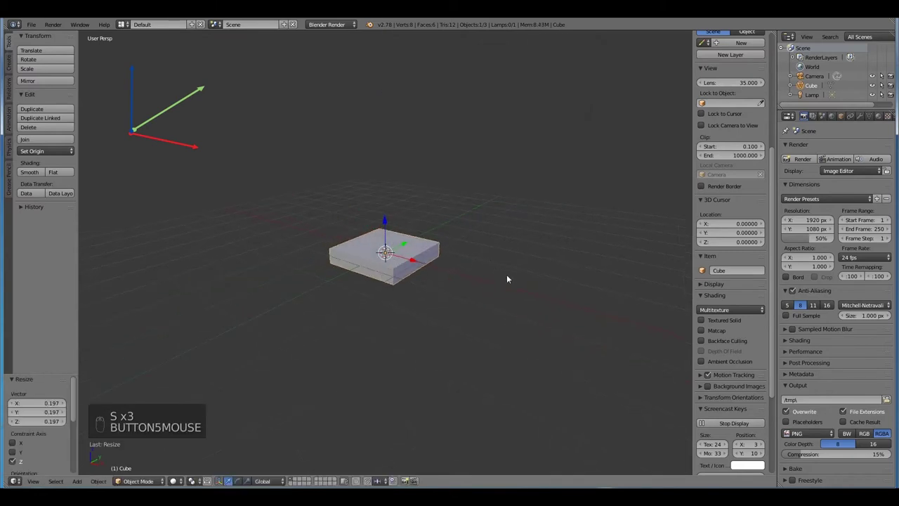
key("x")
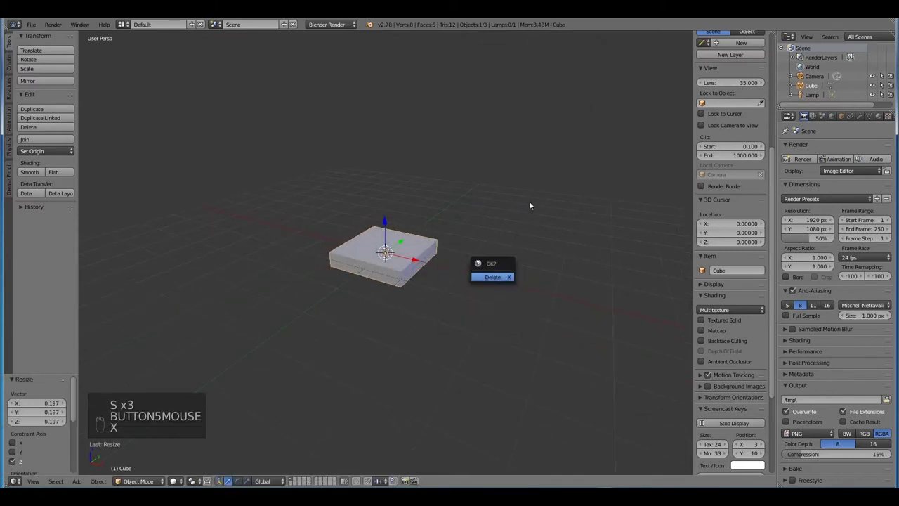
key("Escape")
key("s")
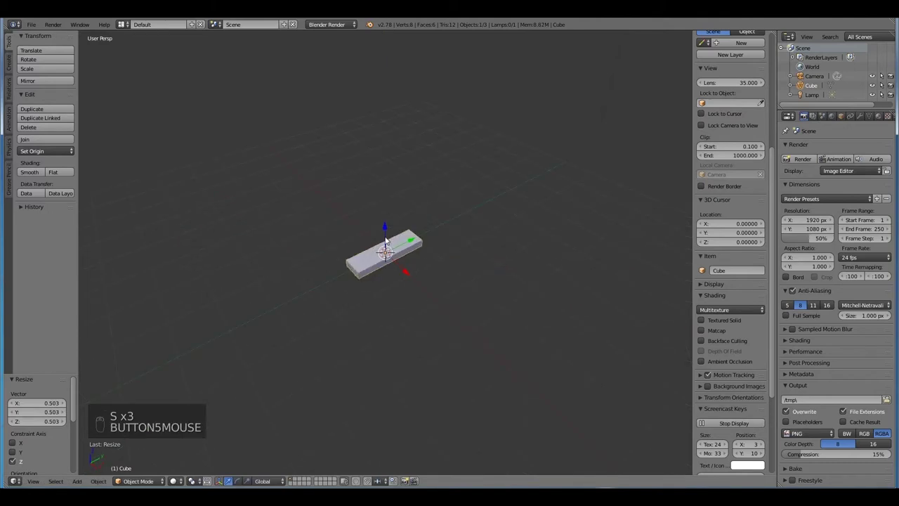
key("s")
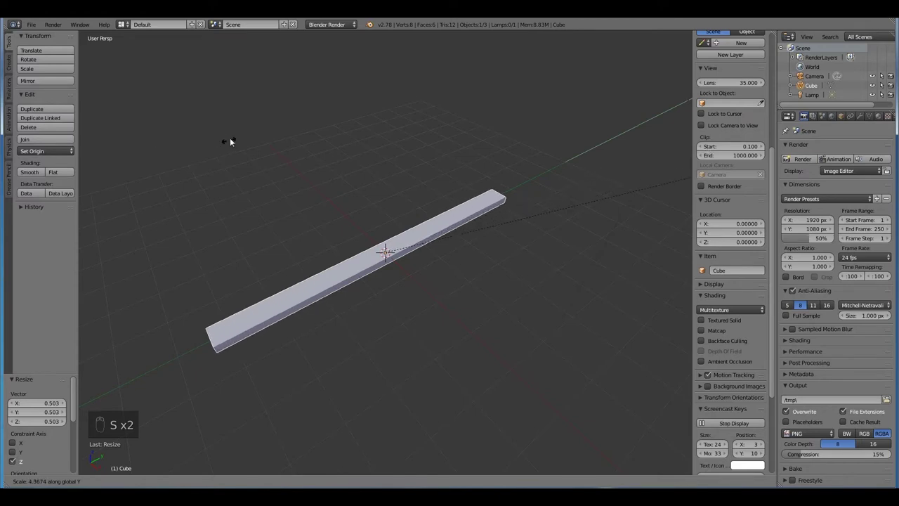
Step: In Edit Mode, cut edge loops across the plank and along its length, then check it in Object Mode
key("Tab")
key("ctrl+r")
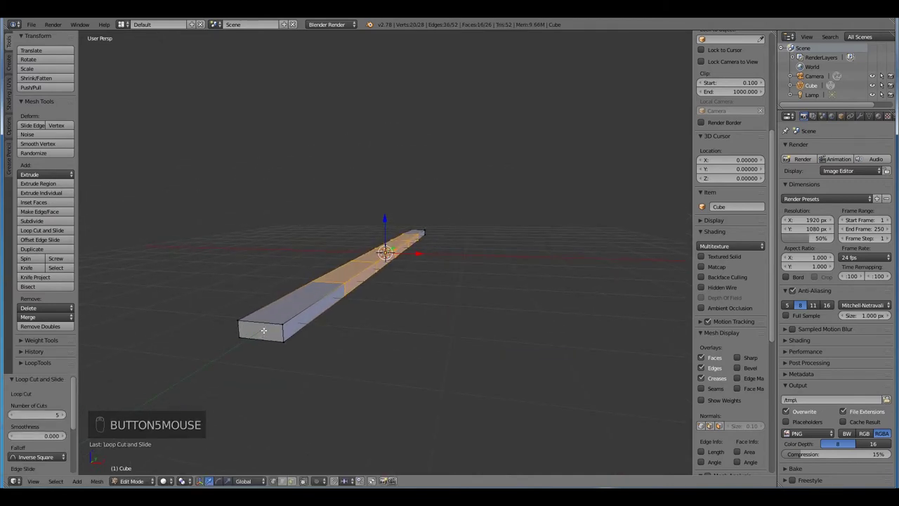
key("ctrl+r")
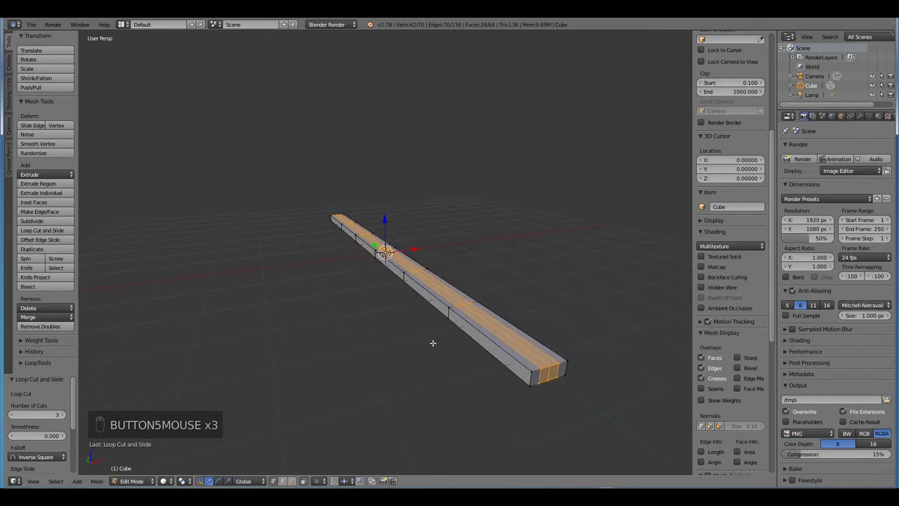
key("Tab")
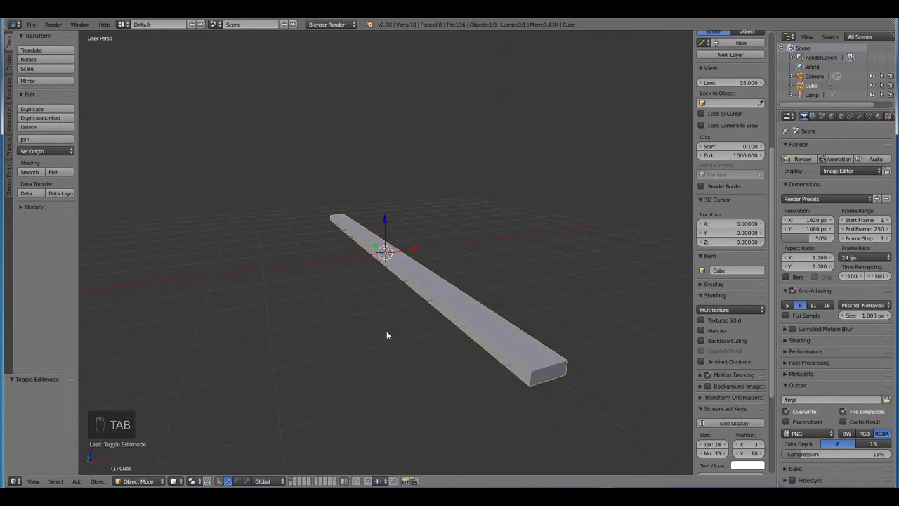
Step: Add further lengthwise loops and a loop around the plank's thickness, finishing the cuts
key("ctrl+2")
key("Tab")
key("ctrl+r")
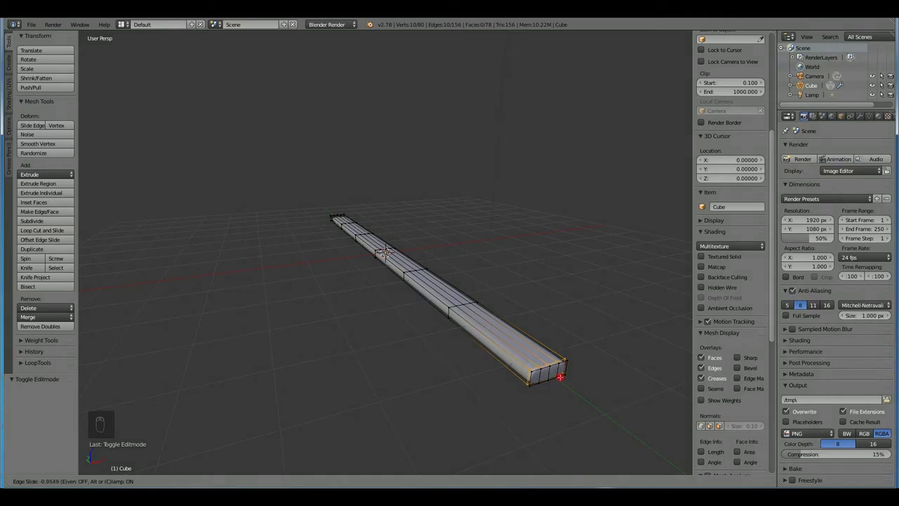
key("ctrl+r")
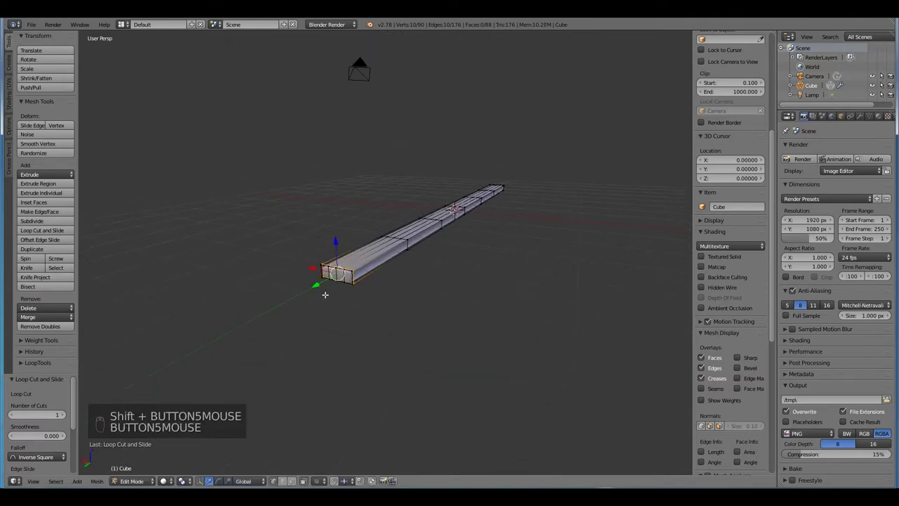
key("ctrl+r")
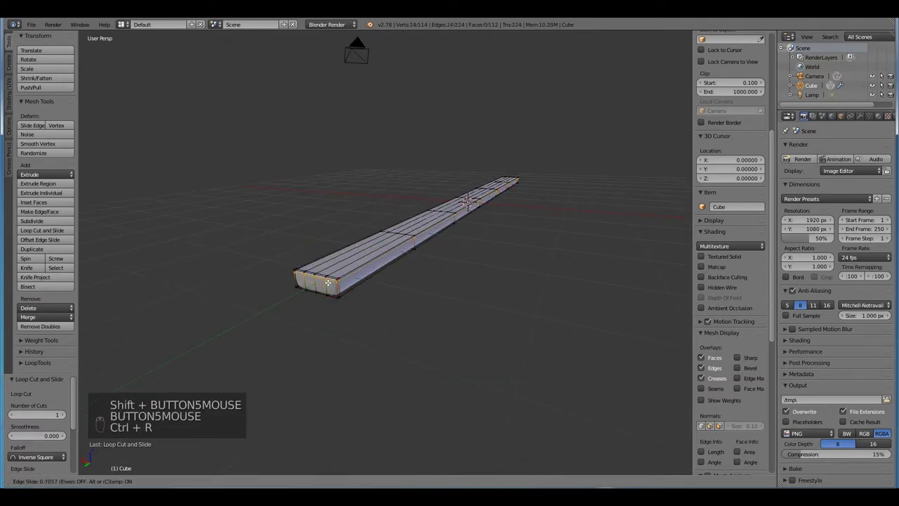
key("ctrl+r")
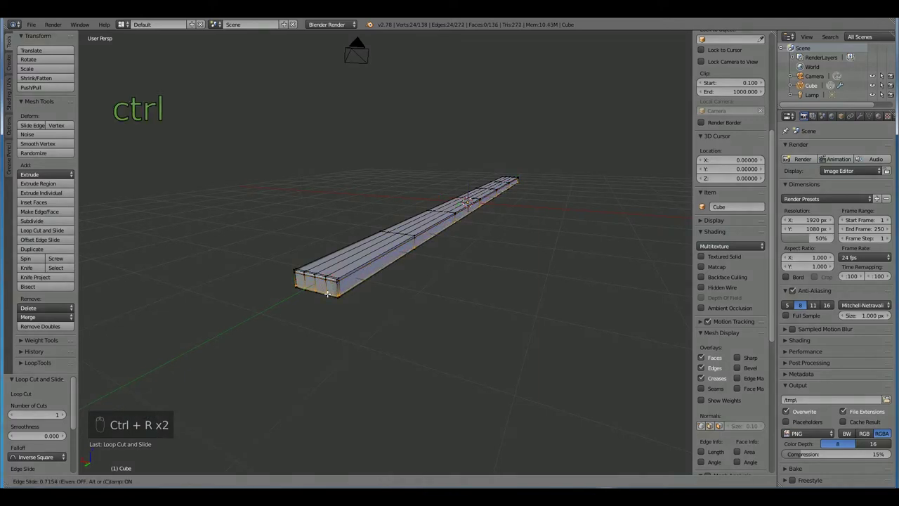
key("ctrl+r")
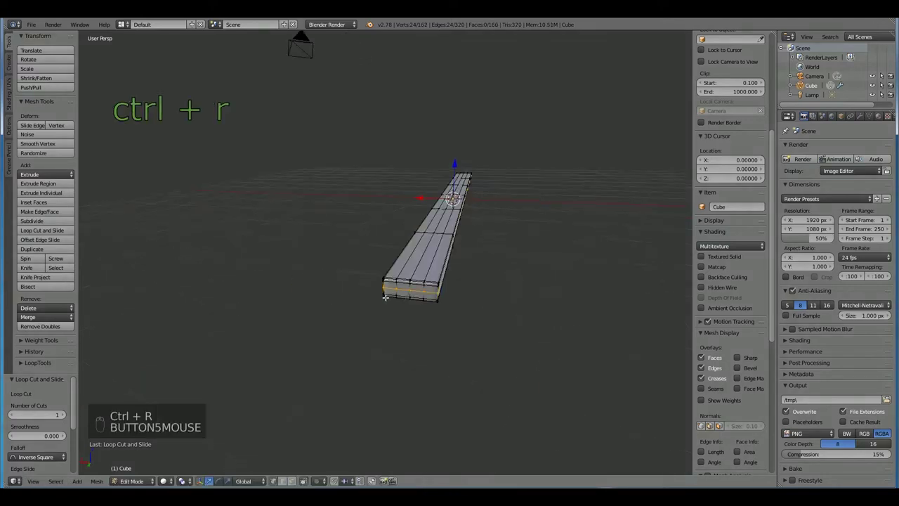
key("Tab")
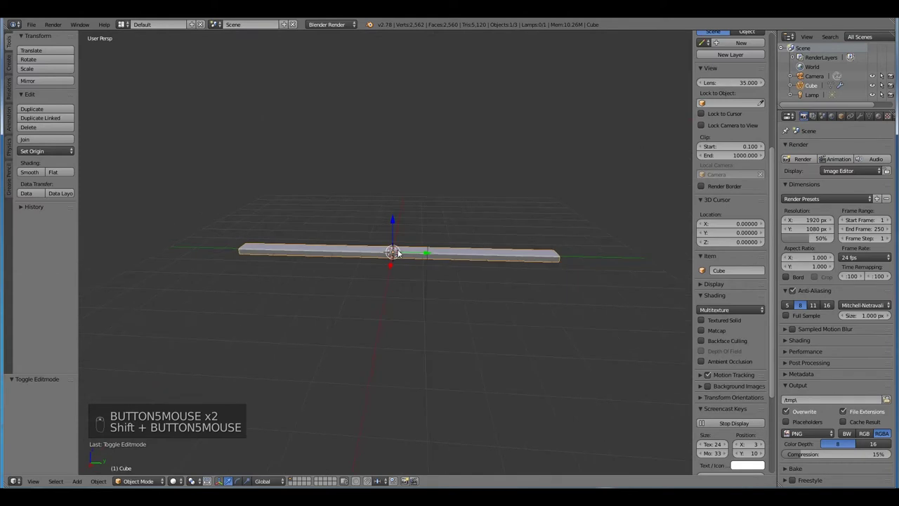
Step: Add an Empty 3 units above the plank and bring up the plank's modifier properties
key("shift+a")
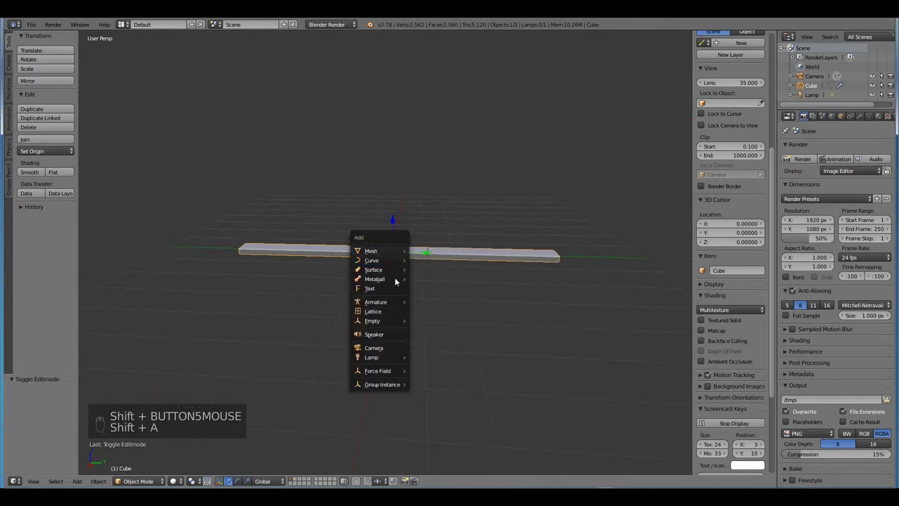
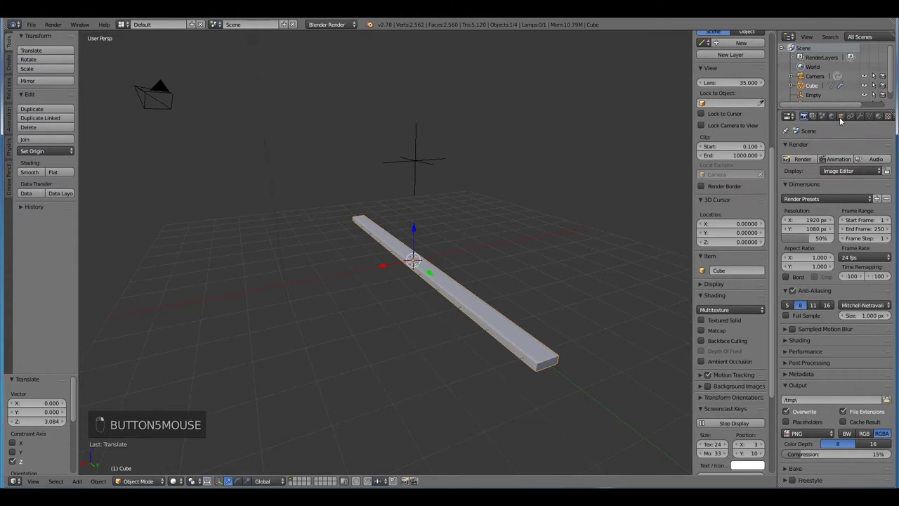
key("n")
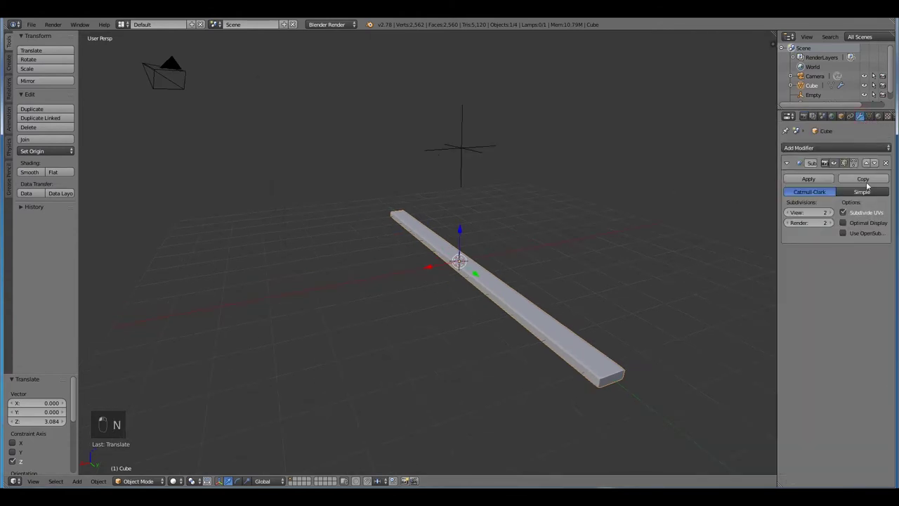
Step: Add a Simple Deform modifier in Bend mode with the Empty as origin, adjust the bend, and clear the Empty's rotation
left_click_drag(837, 143, 712, 213)
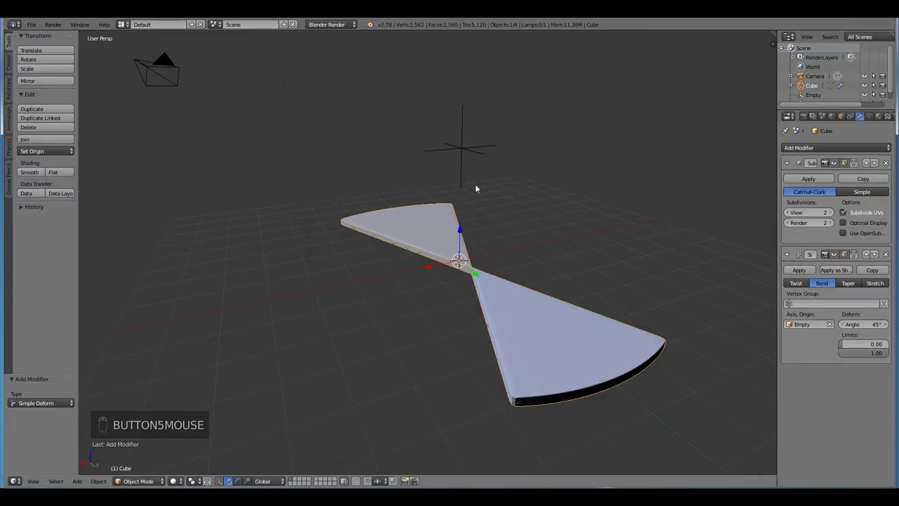
left_click_drag(461, 163, 483, 215)
key("r")
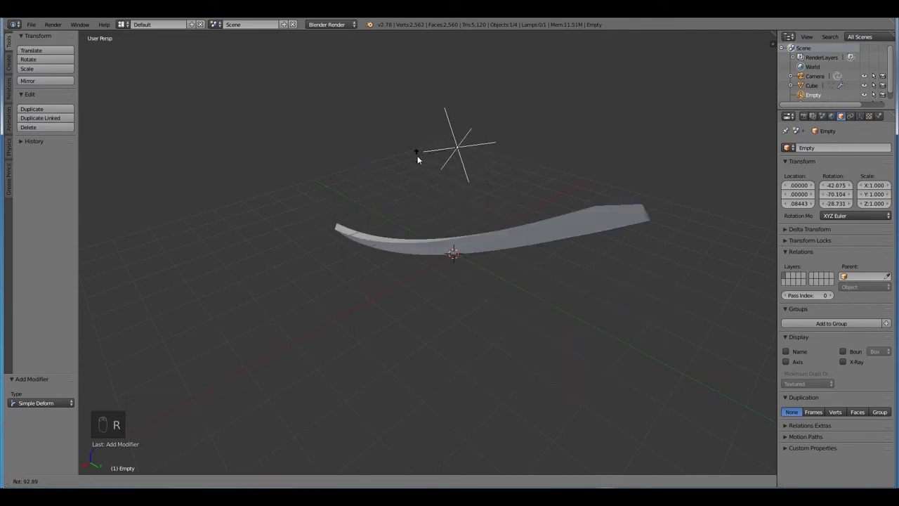
key("n")
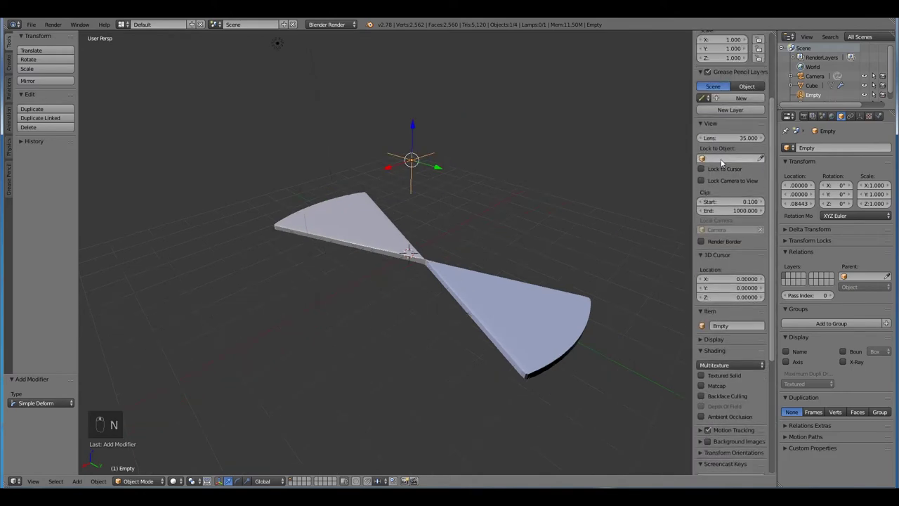
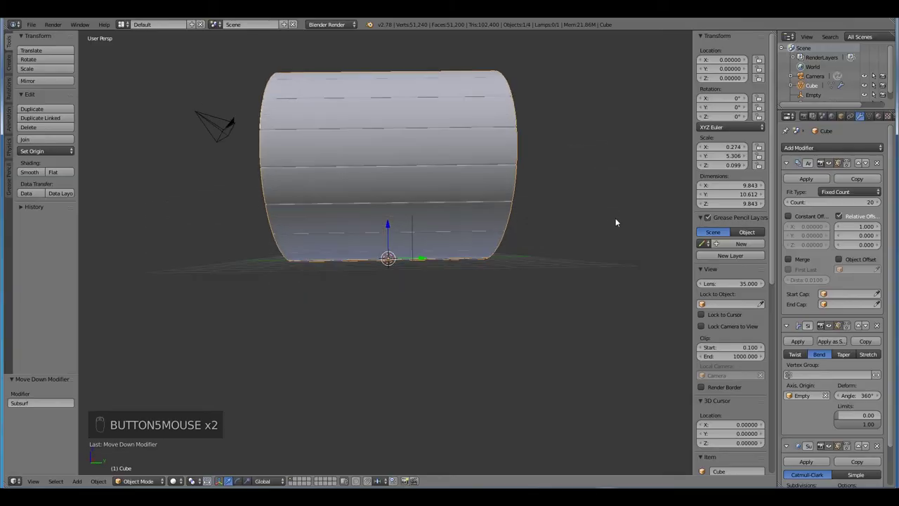
Step: Rotate the Empty 90° about X so the bent plank array stands upright
key("q")
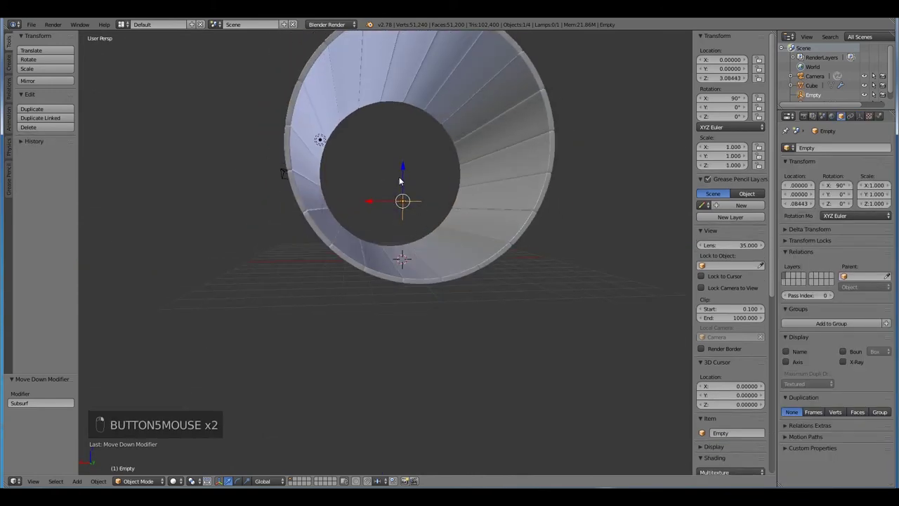
key("s")
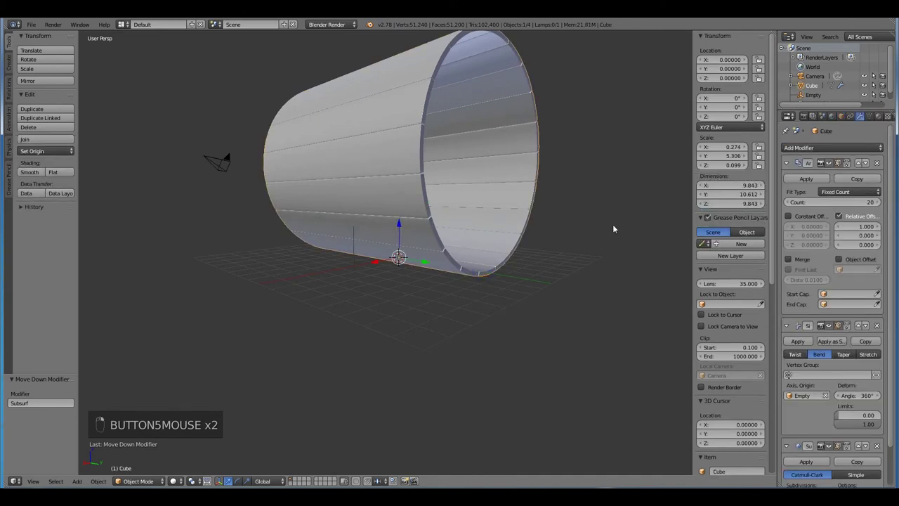
key("s")
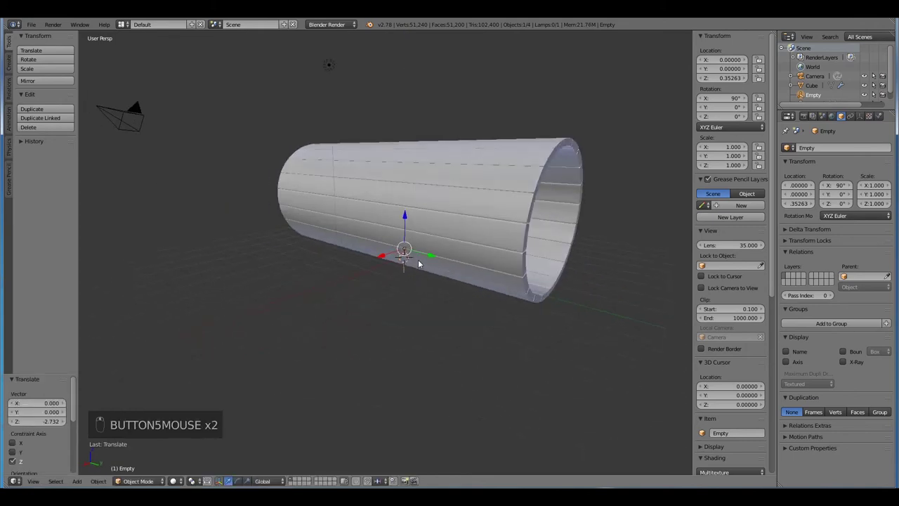
Step: Move the Empty along Z and the plank along Y to taper the cylinder, then enter the plank's Edit Mode
key("Tab")
key("a")
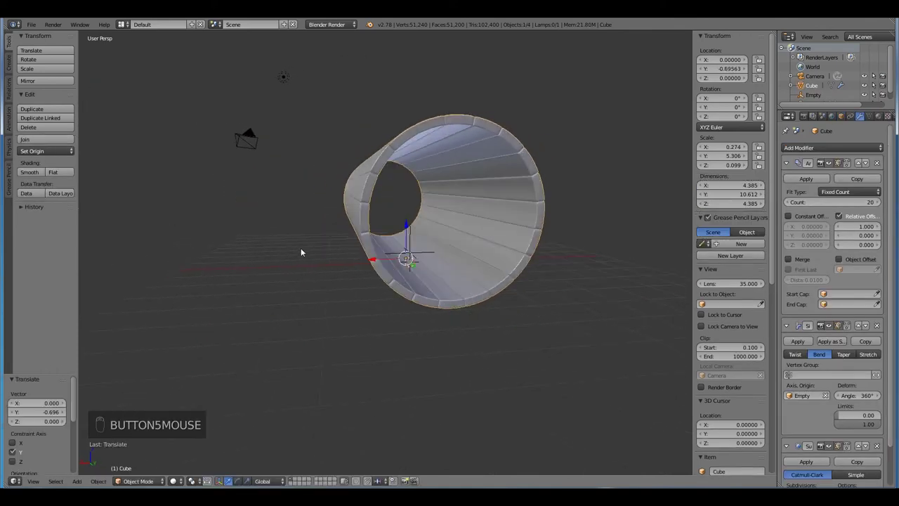
key("Tab")
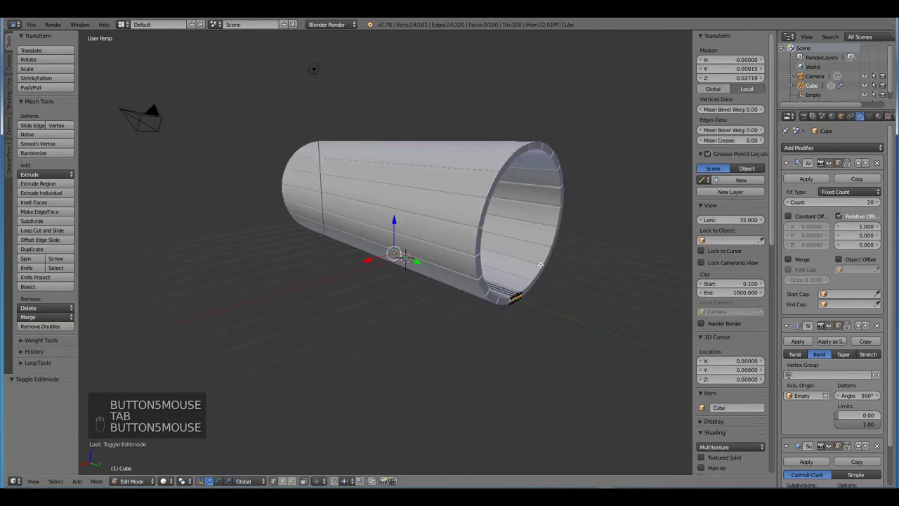
Step: Scale the plank to 0.5 along Y, shortening the tube into an even cylinder
key("Tab")
key("s")
key("s")
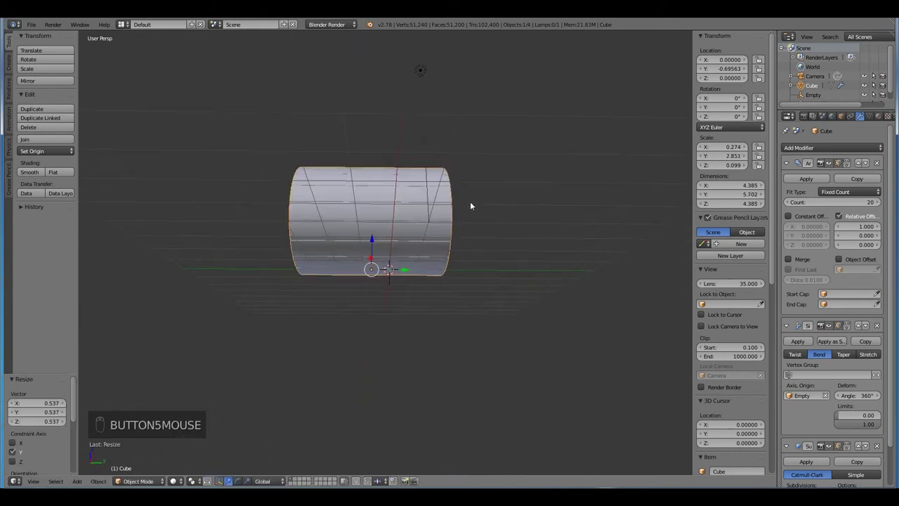
Step: Select the plank's middle vertices and move them along Z so the cylinder bulges like a barrel
key("Tab")
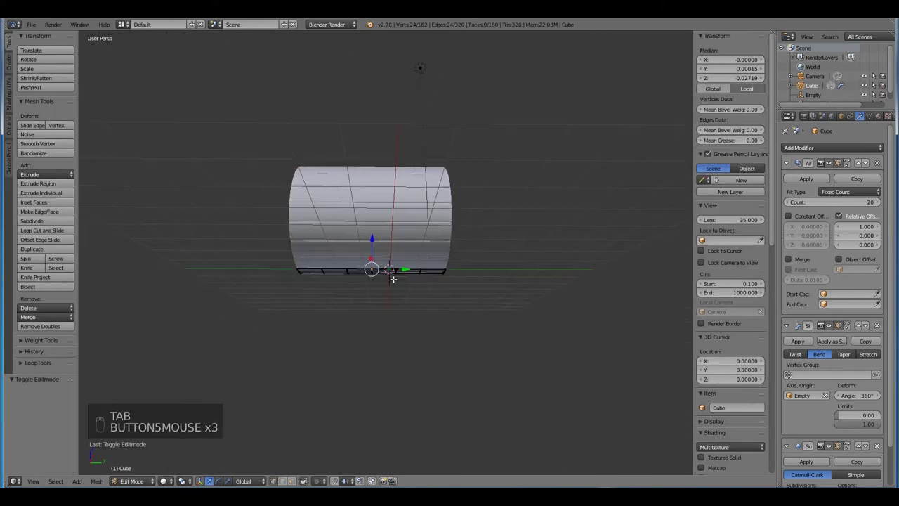
key("a")
key("c")
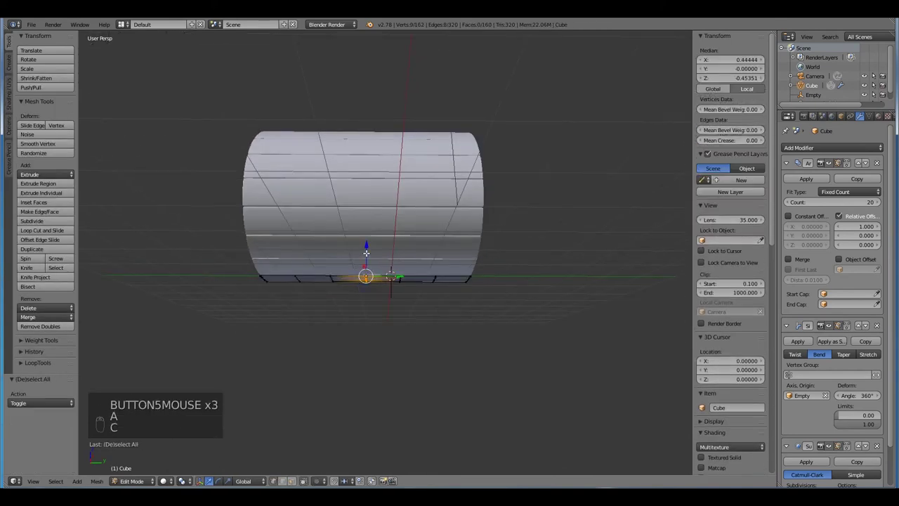
key("o")
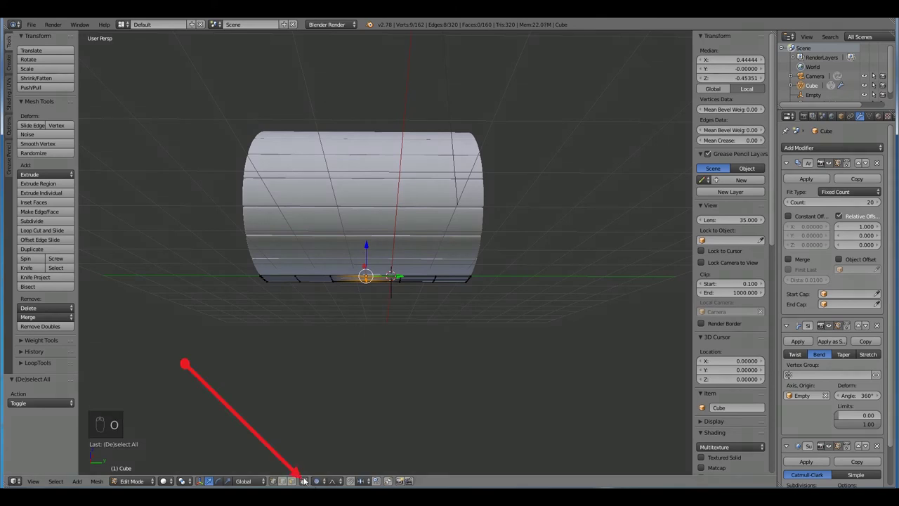
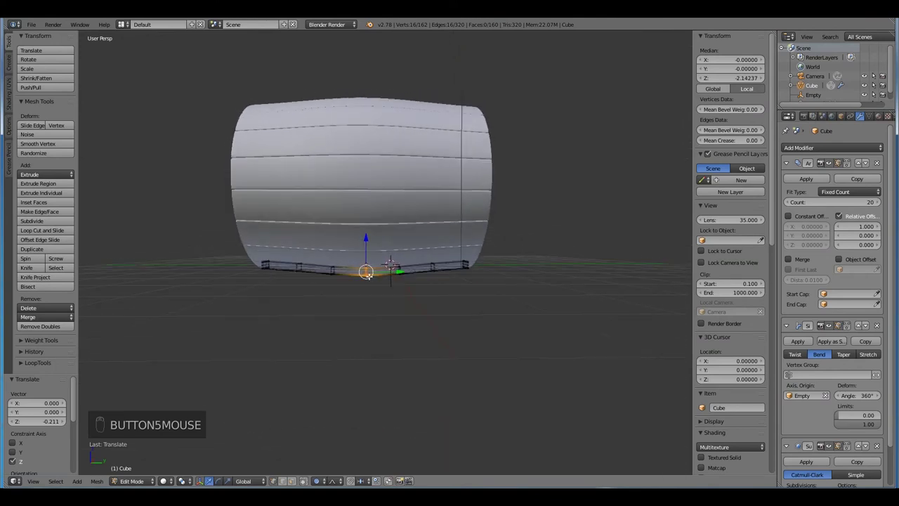
Step: From side view, move vertices with proportional editing to smooth the bulge into an even barrel curve
key("a")
key("c")
key("q")
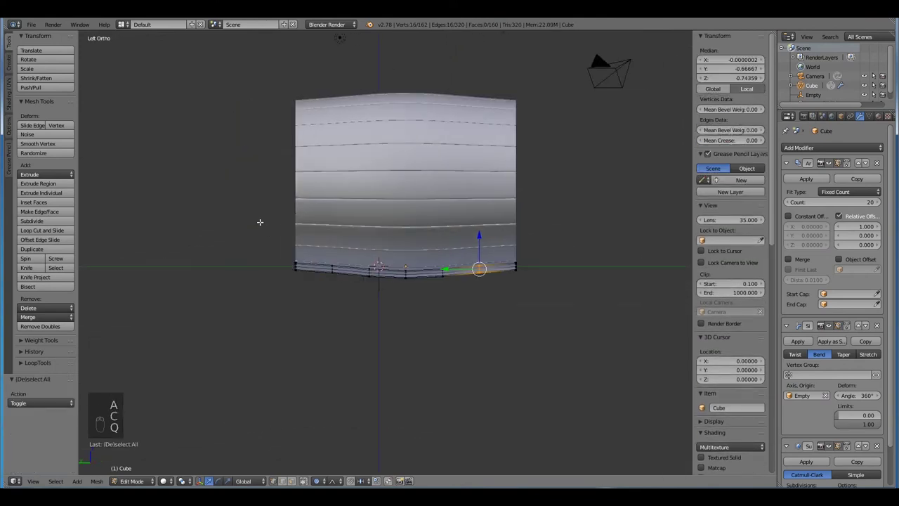
key("a")
key("c")
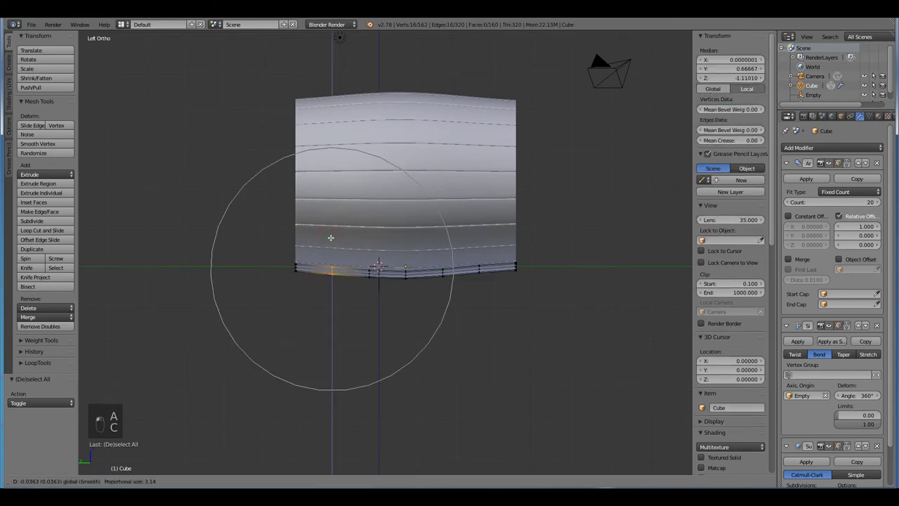
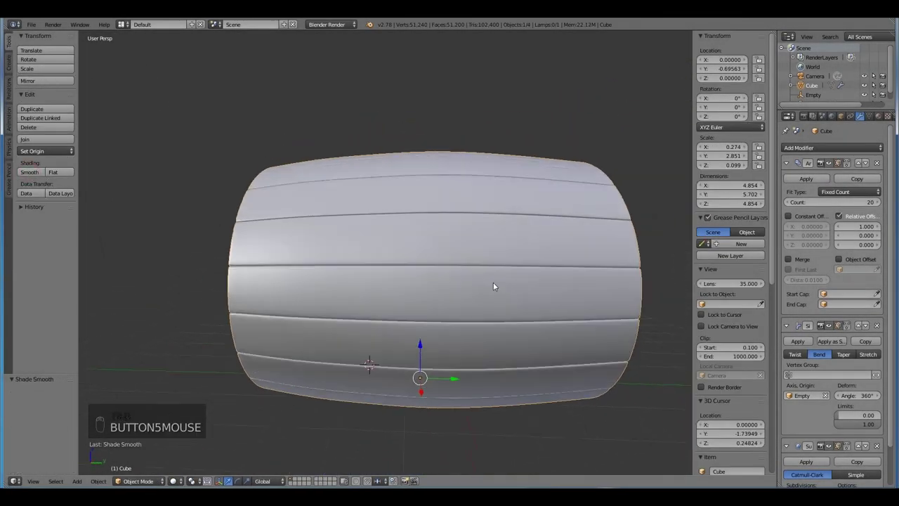
Step: Give the barrel smooth shading and orbit to look through its open end
left_click_drag(451, 370, 498, 361)
middle_click(517, 363)
middle_click(503, 366)
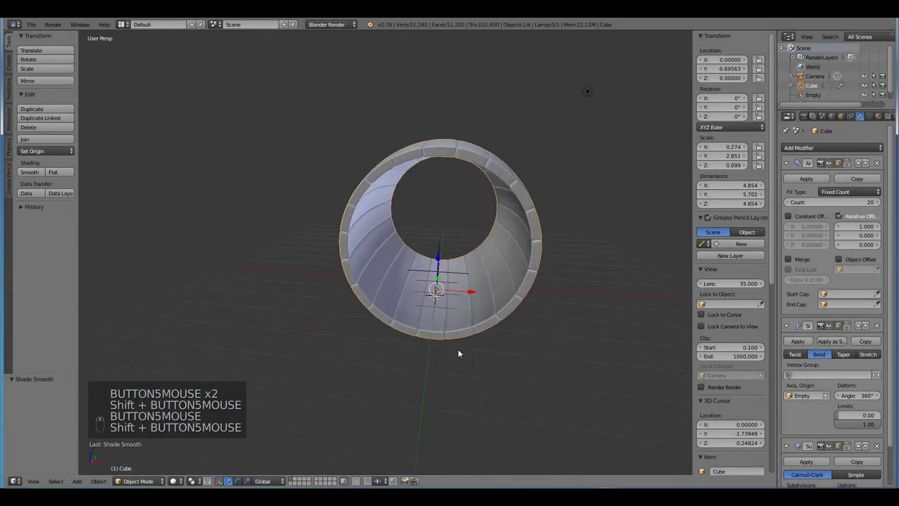